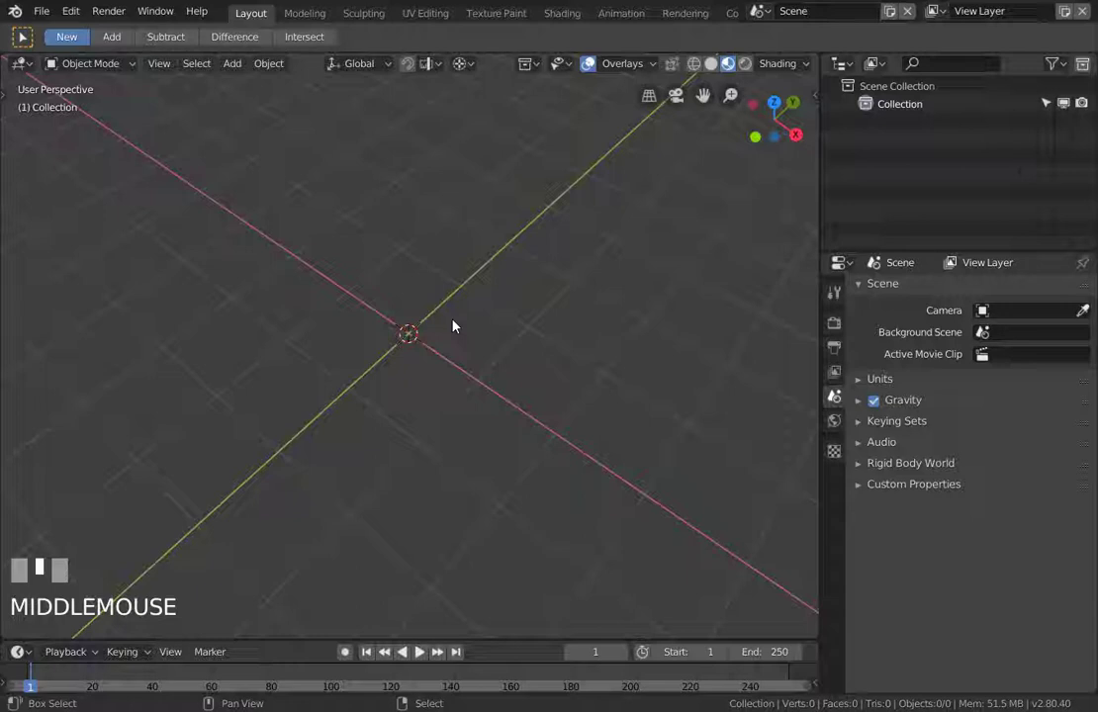
# - Add a cylinder via Shift+A > Mesh and bring up the interaction mode switcher
pyautogui.press('shift+a')
pyautogui.moveTo(567, 377); pyautogui.dragTo(560, 408)
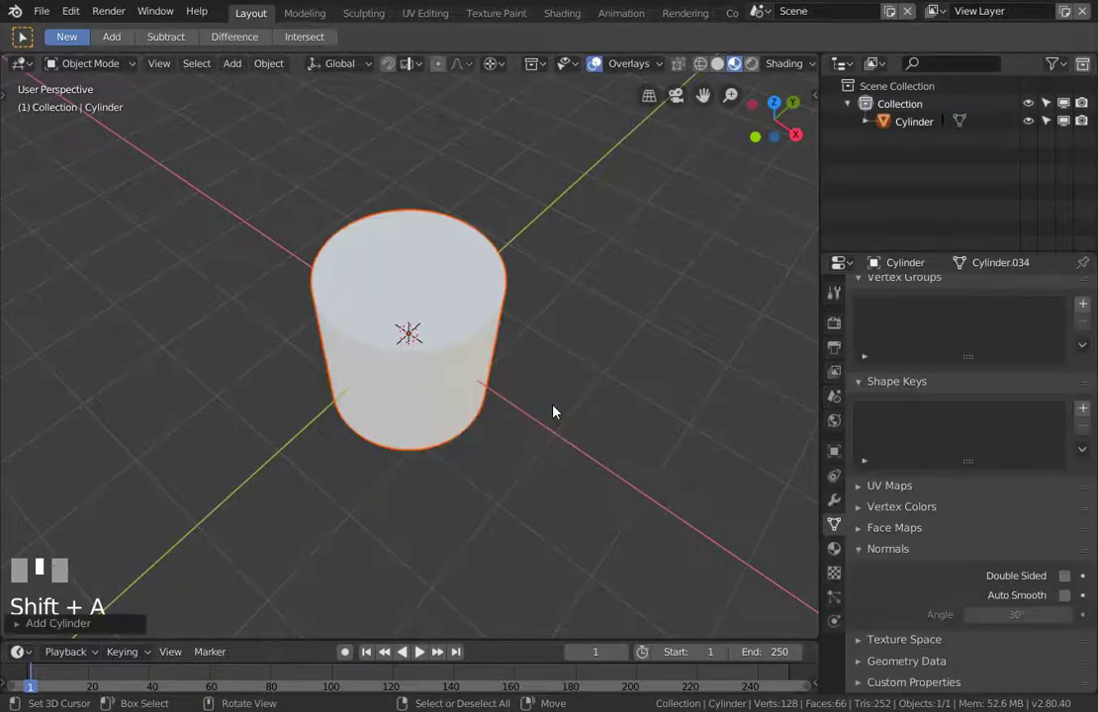
pyautogui.press('Tab')
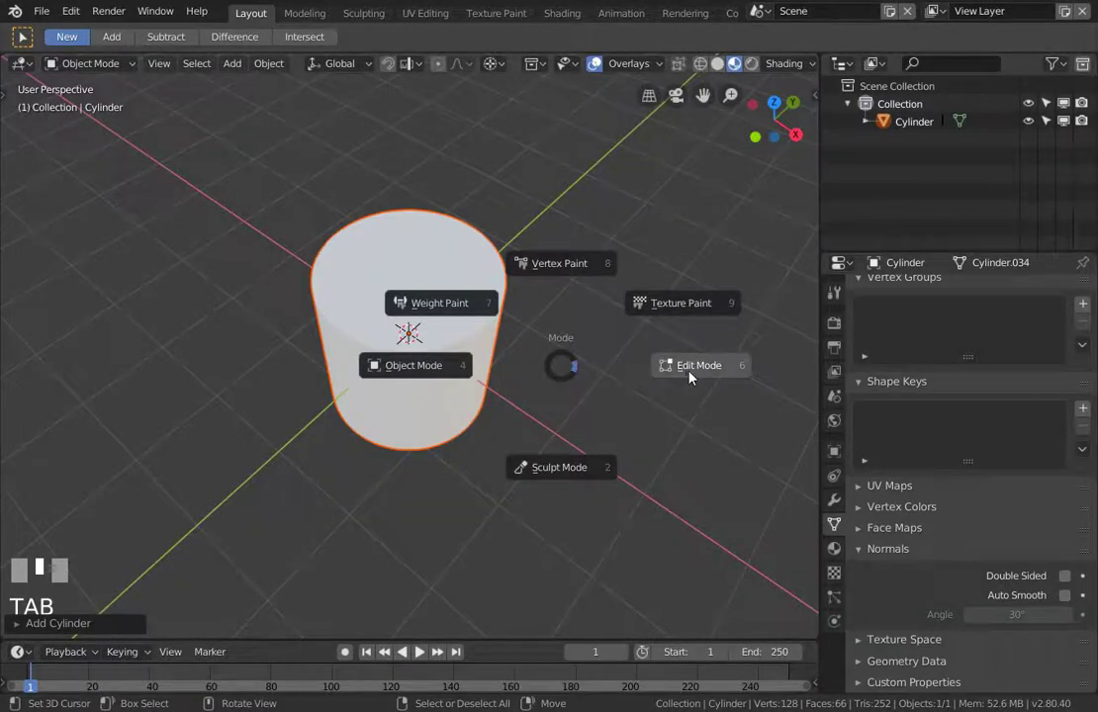
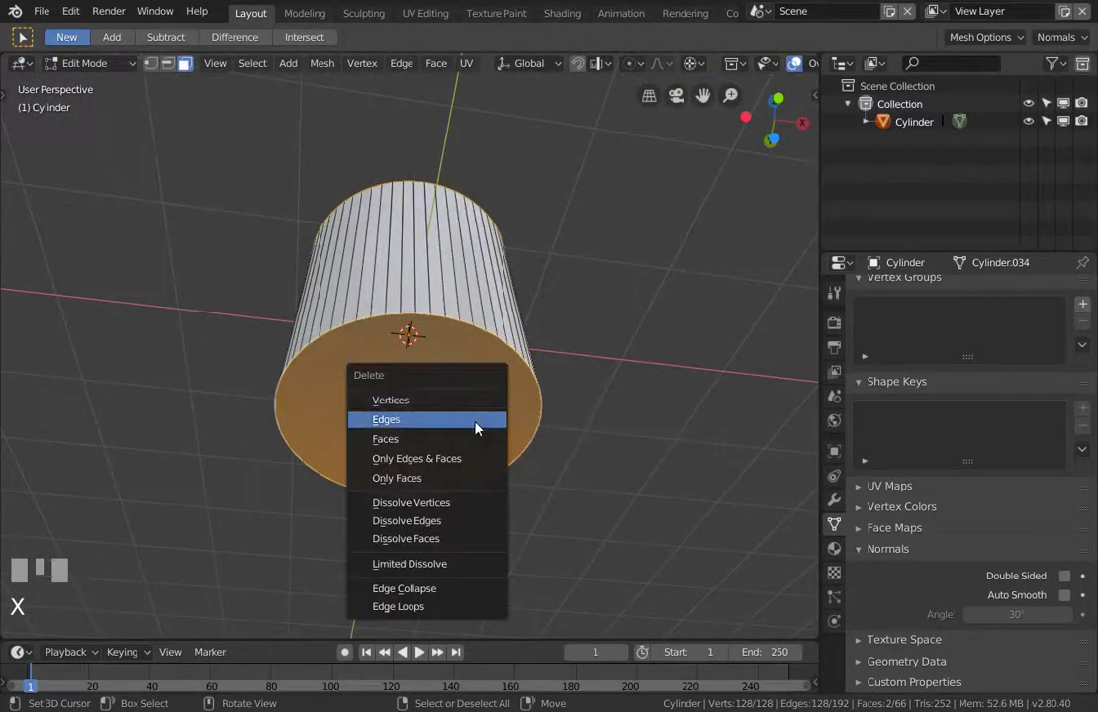
# - View the capless cylinder from the top and begin box-selecting part of the ring
pyautogui.press('KP_7')
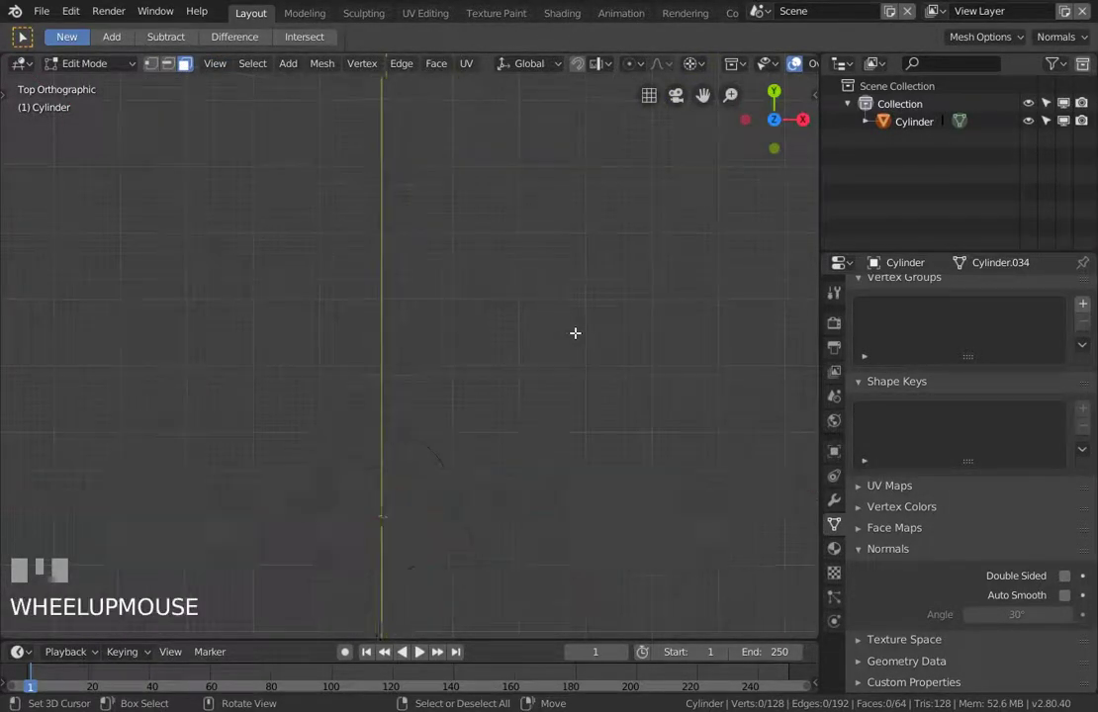
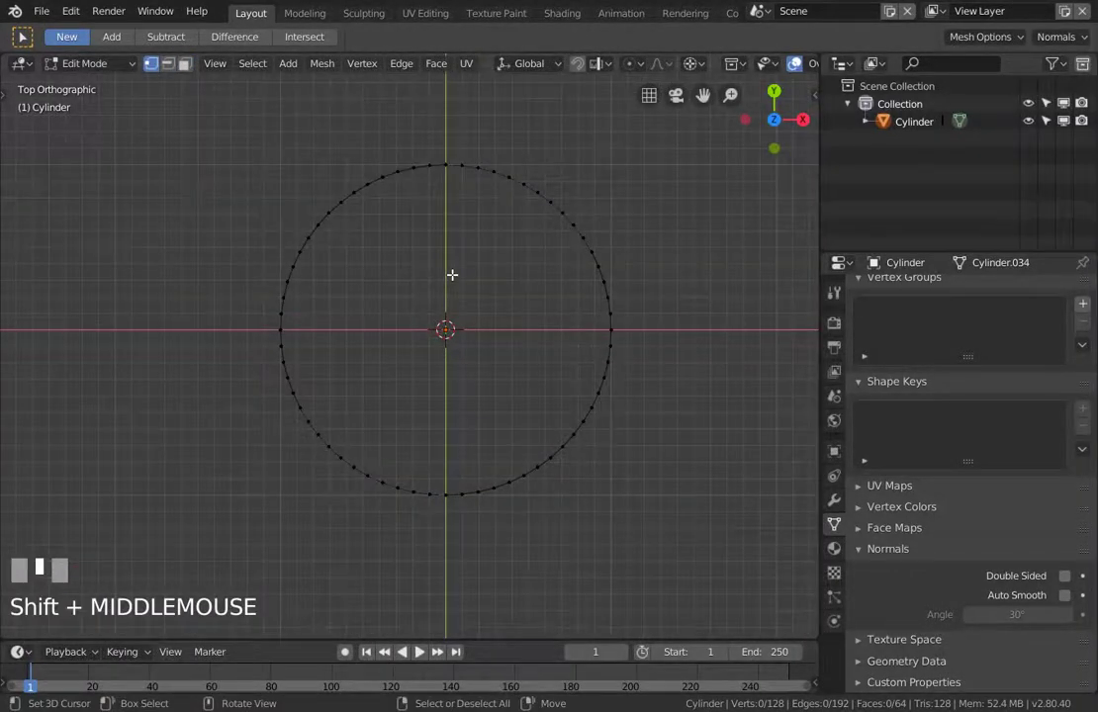
pyautogui.press('b')
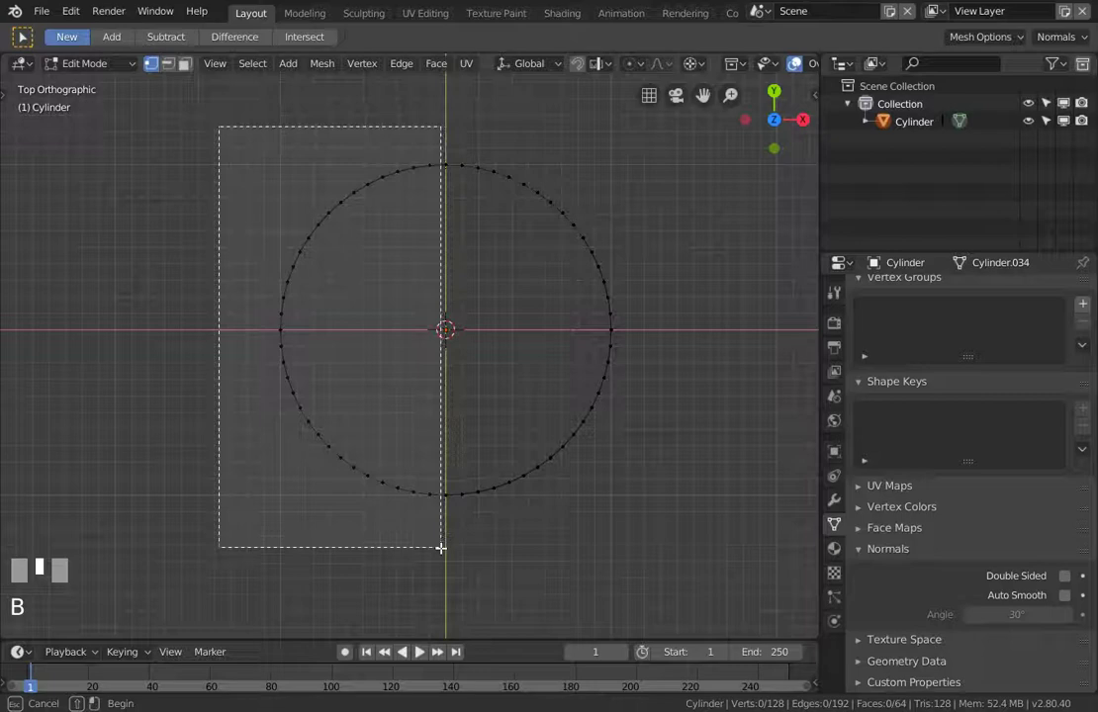
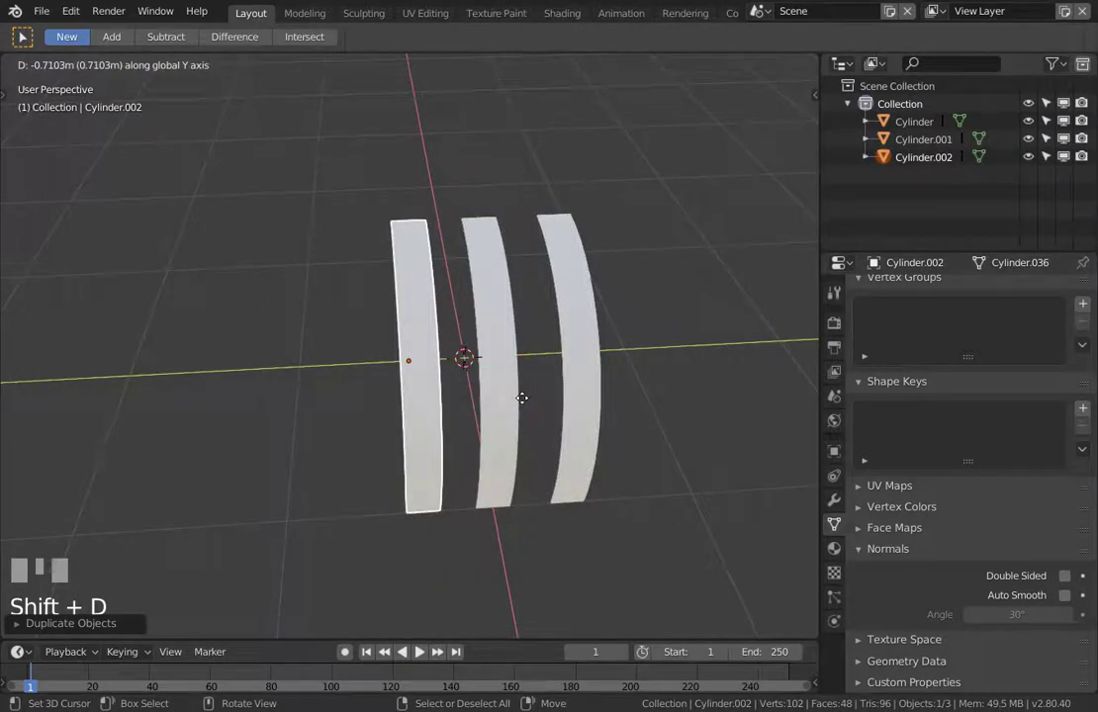
# - Select one curved strip, frame it in the viewport and enter Edit Mode for loop cuts
pyautogui.click(528, 405)
pyautogui.moveTo(559, 414); pyautogui.dragTo(451, 436)
pyautogui.scroll(3)
pyautogui.rightClick(451, 436)
pyautogui.moveTo(490, 464); pyautogui.dragTo(178, 67)
pyautogui.scroll(3)
pyautogui.press('Tab')
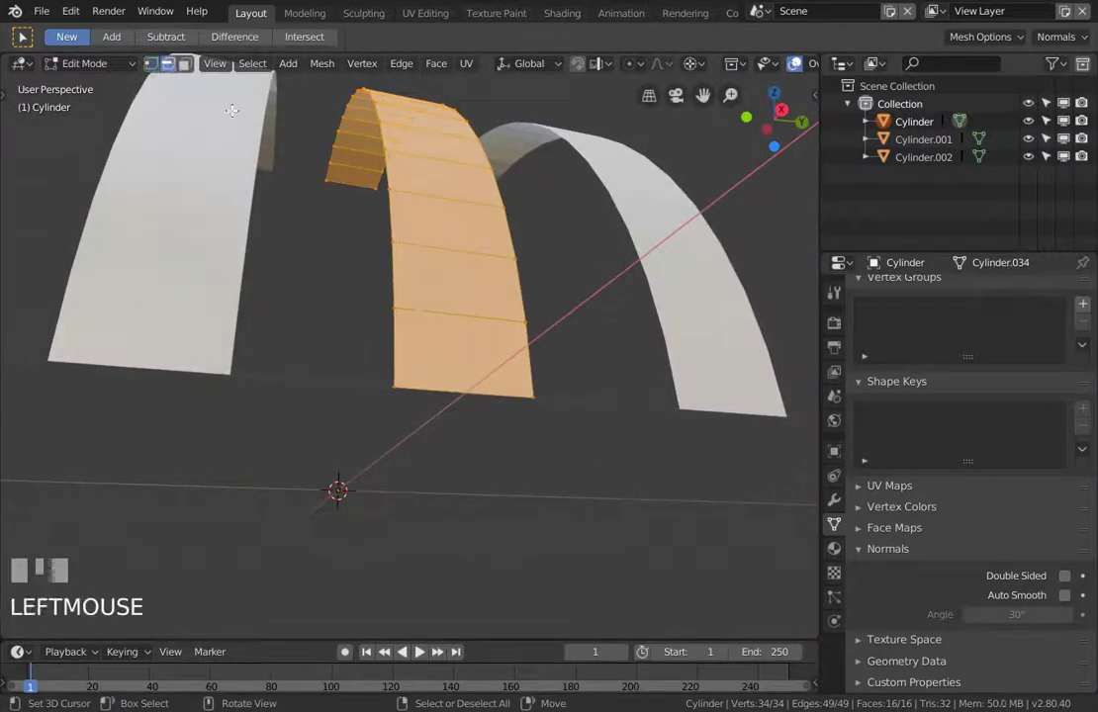
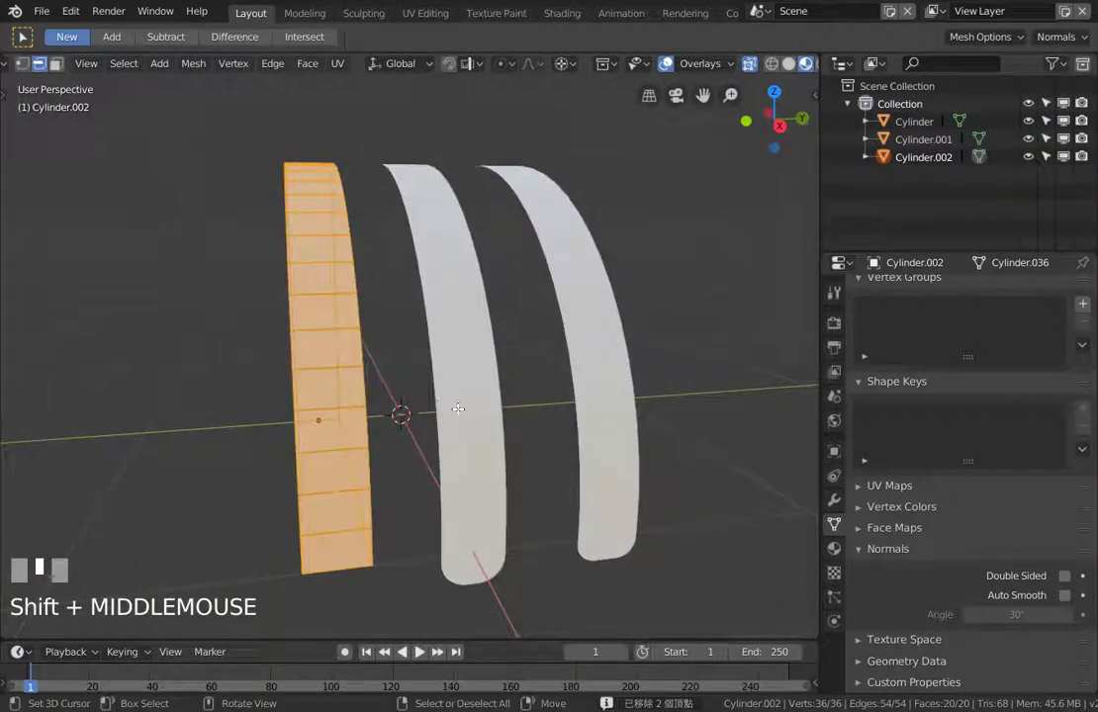
# - Switch viewport shading, select two red strips and join them with Ctrl+J
pyautogui.press('z')
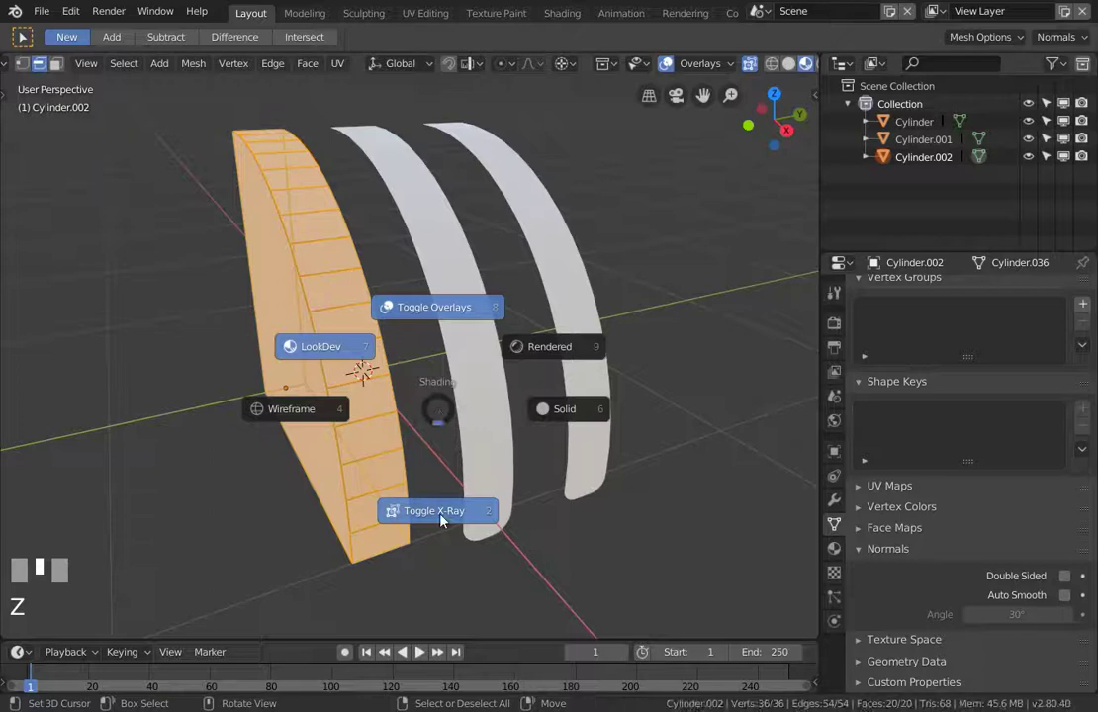
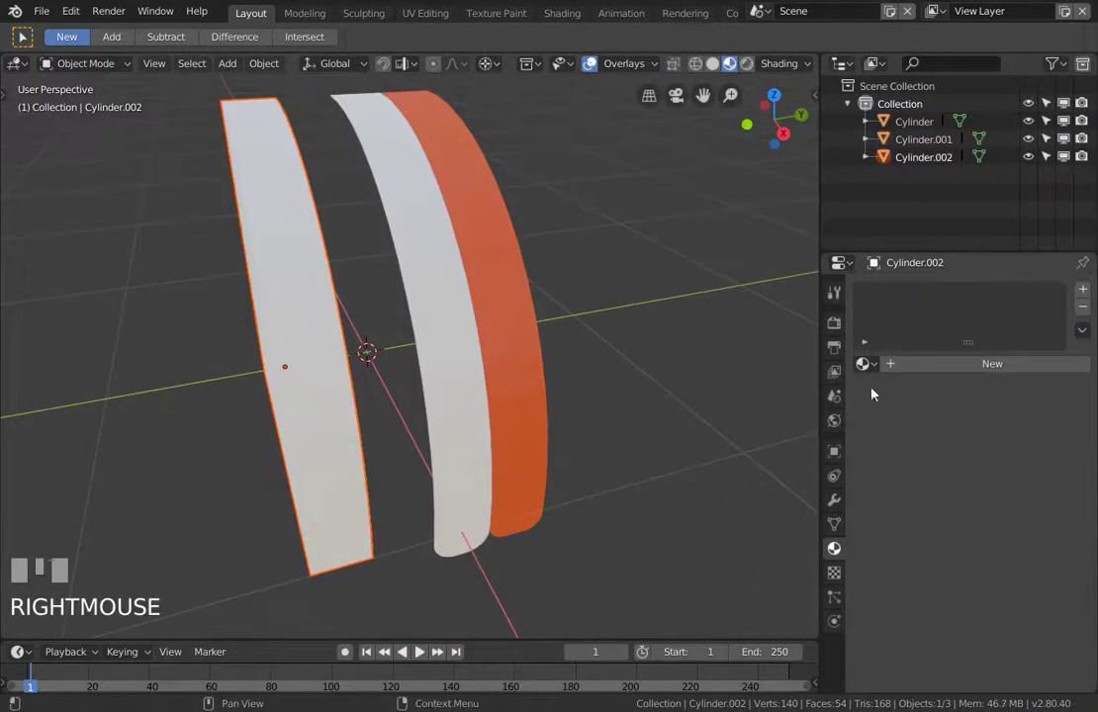
pyautogui.moveTo(868, 376); pyautogui.dragTo(515, 385)
pyautogui.moveTo(516, 384); pyautogui.dragTo(463, 347)
pyautogui.rightClick(463, 347)
pyautogui.rightClick(519, 351)
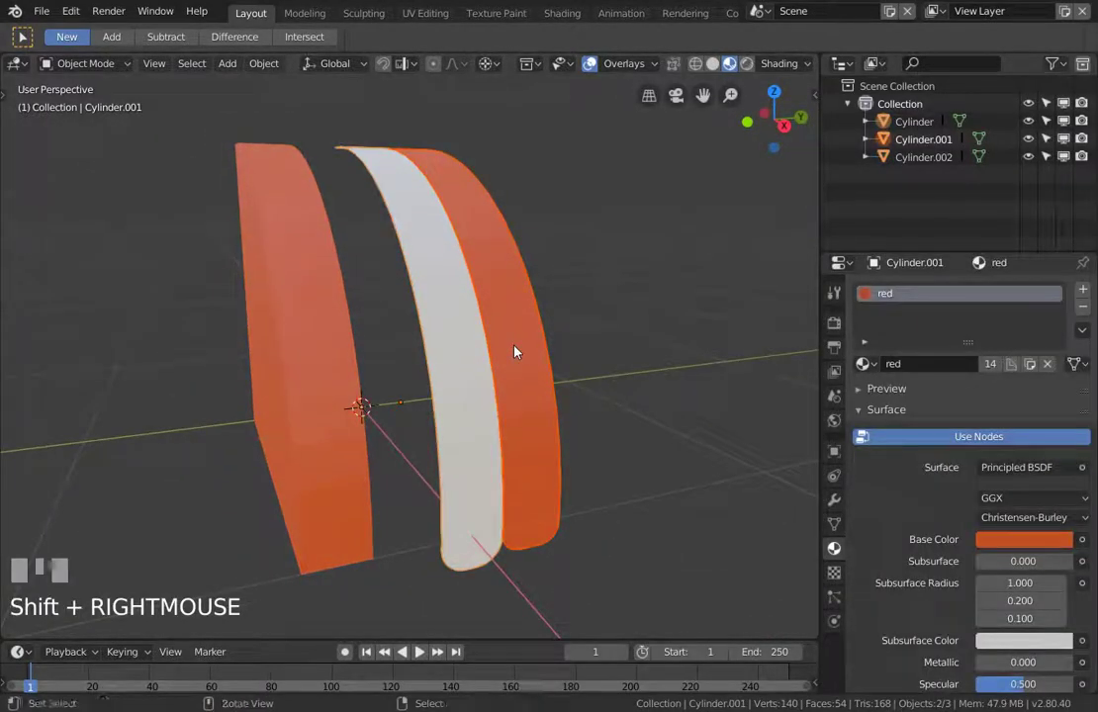
pyautogui.press('ctrl+j')
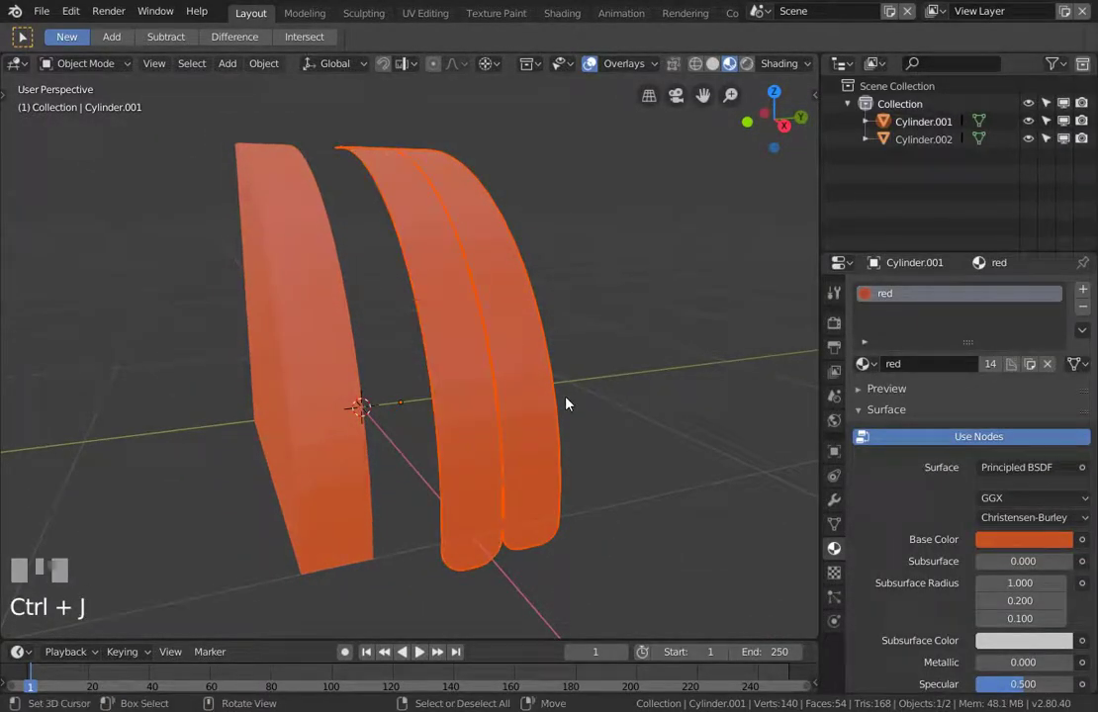
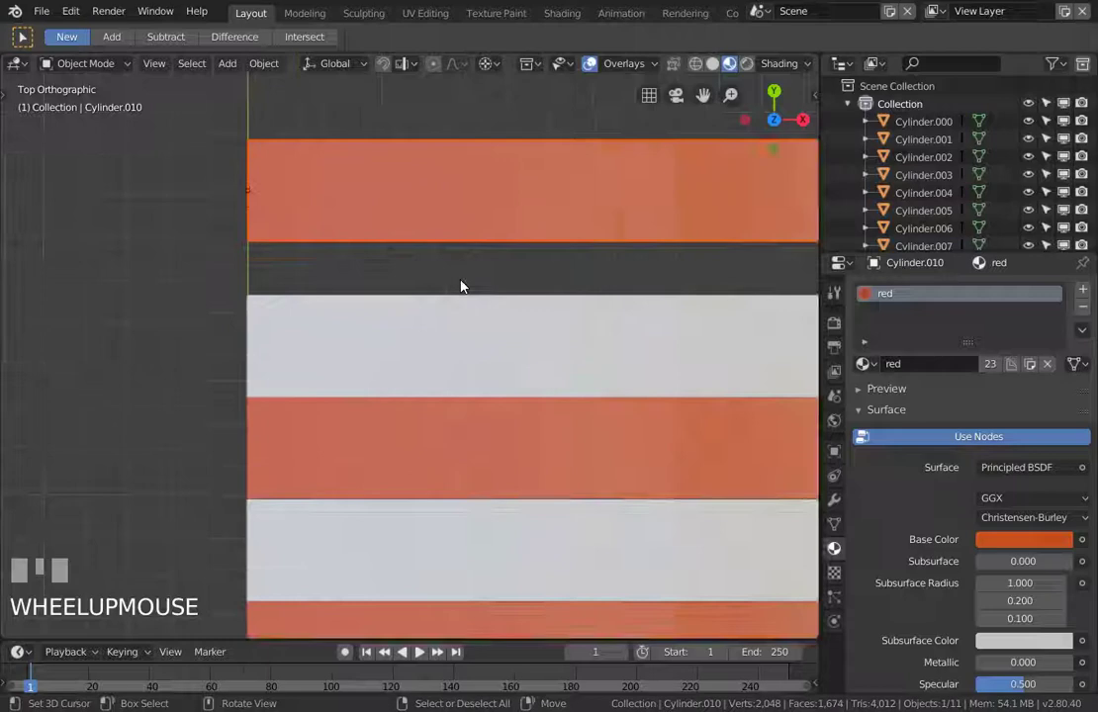
# - Move the top red strip along Y against the neighbouring white strip
pyautogui.press('g')
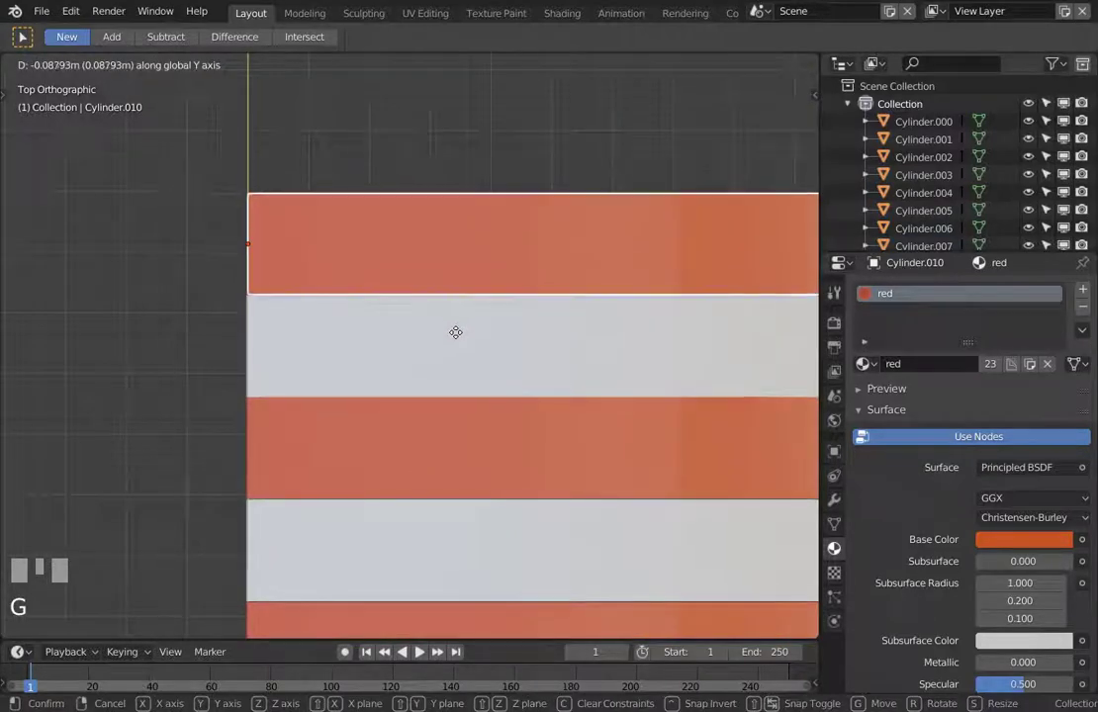